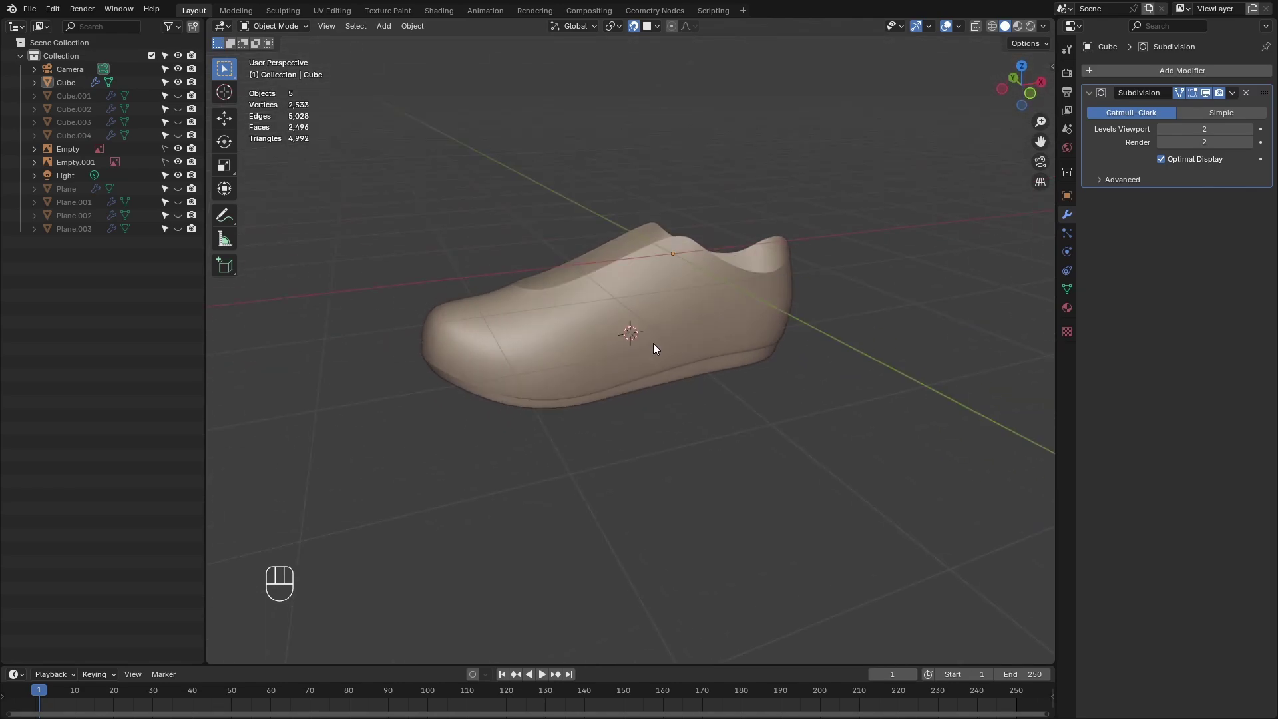
Inspect the existing shoe mesh's edge loops in side view over the reference image.
key("Tab")
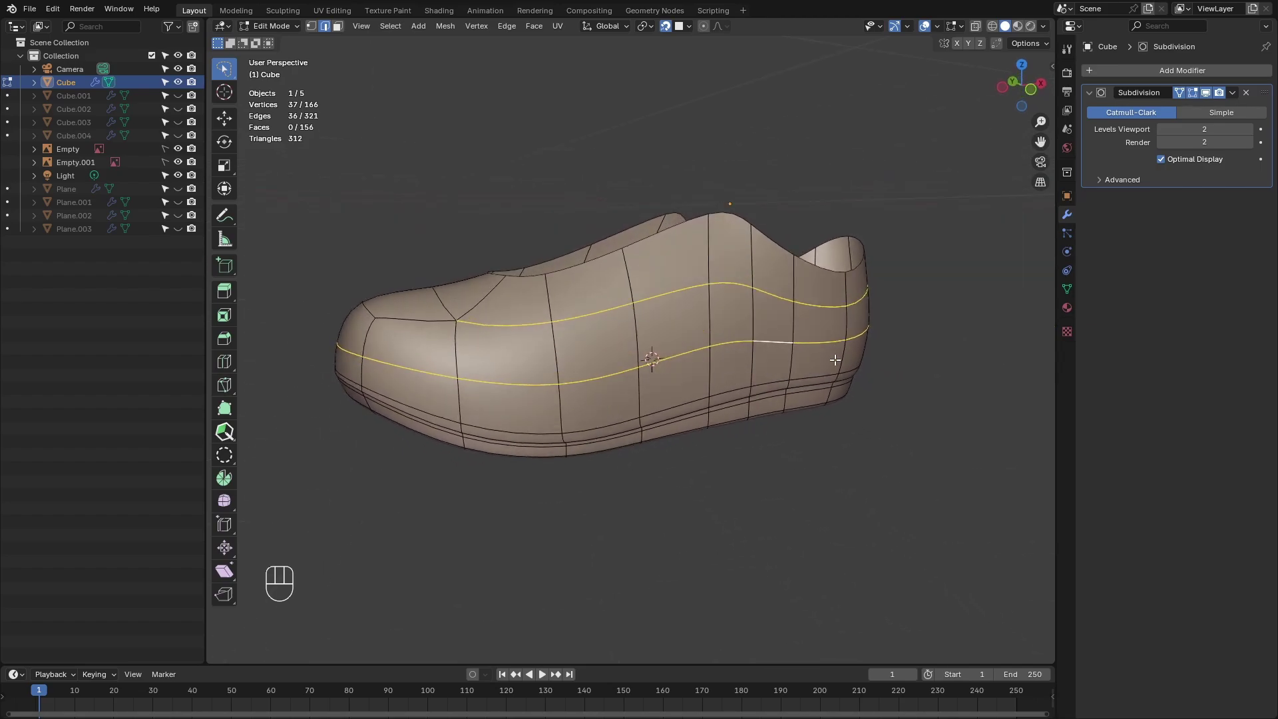
key("Tab")
key("`")
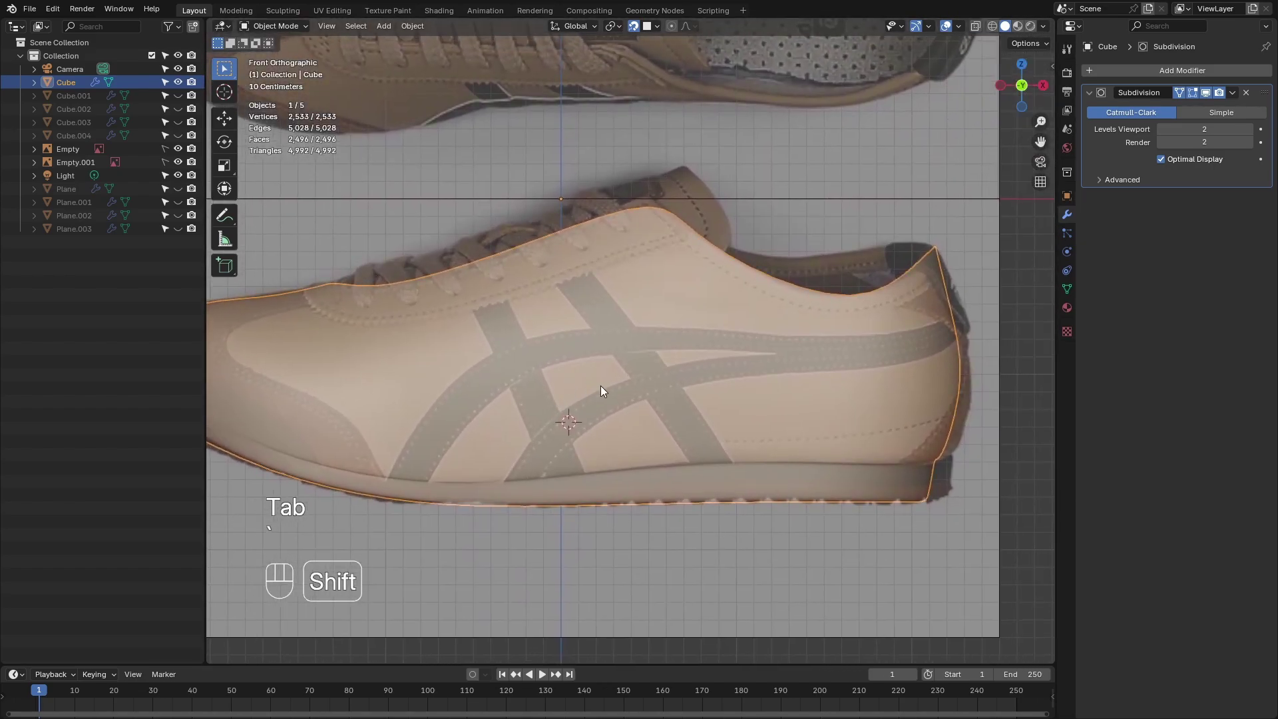
left_click_drag(234, 218, 604, 306)
key("Tab")
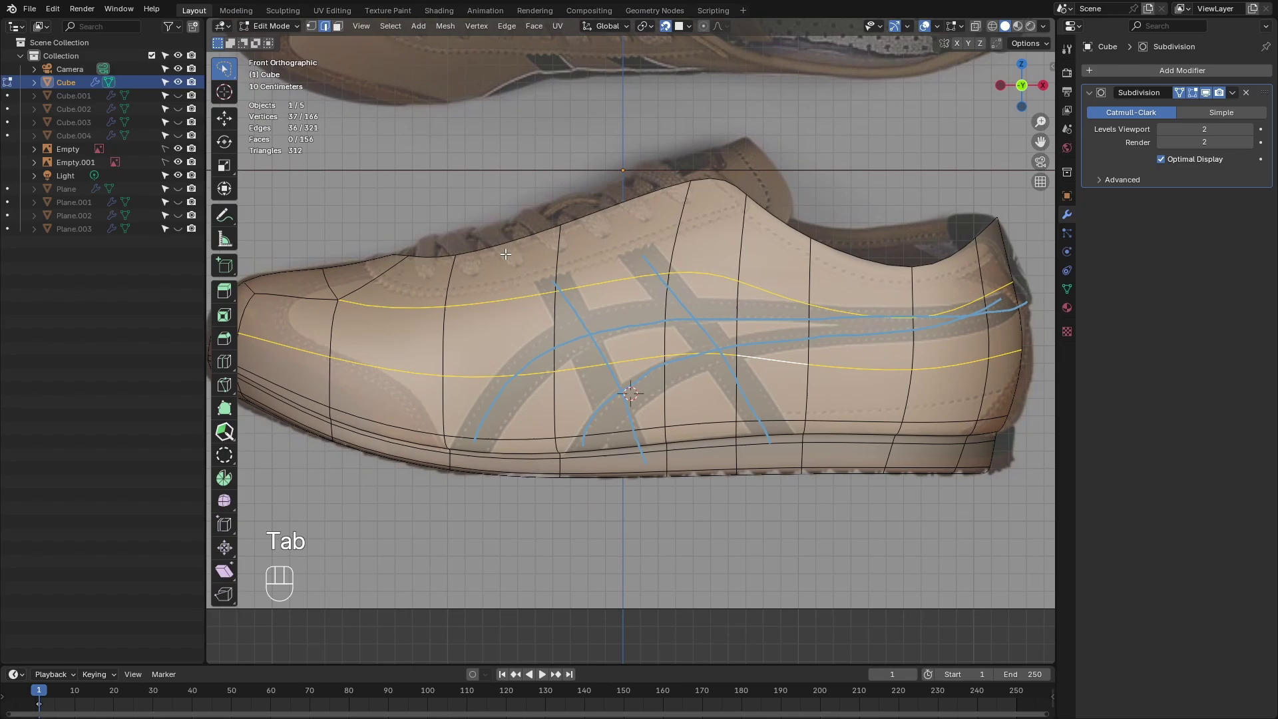
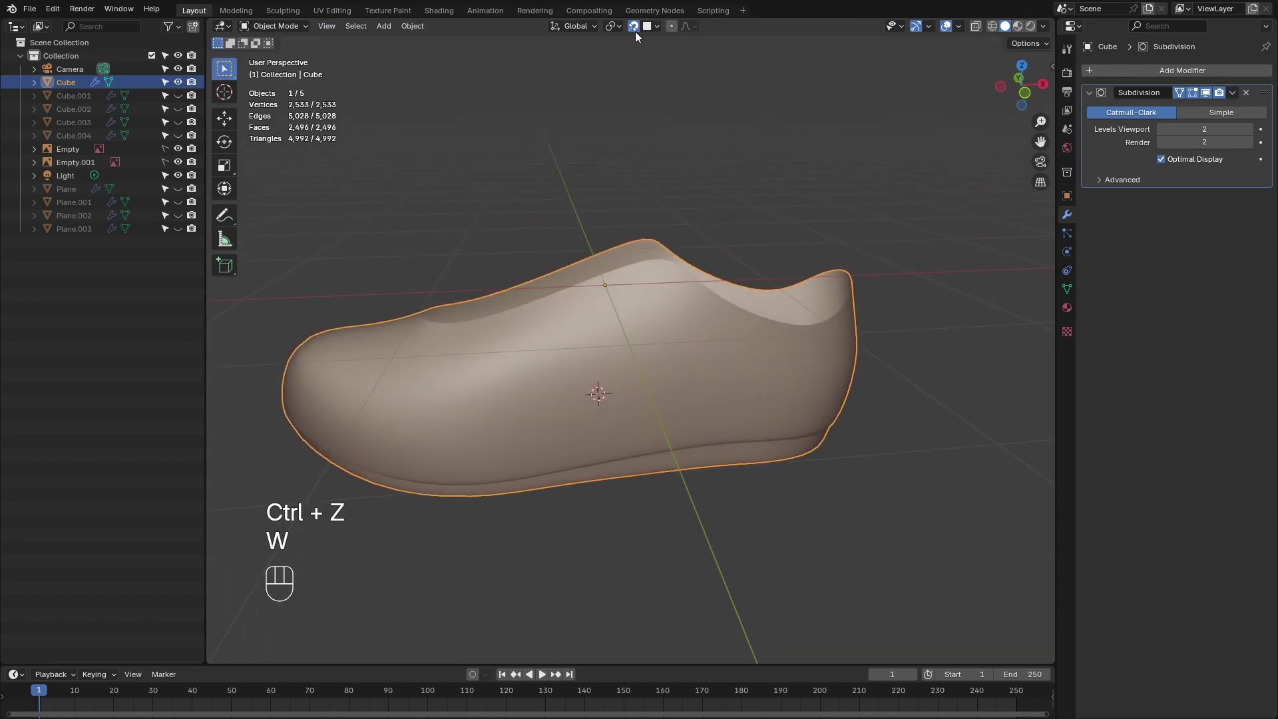
left_click_drag(656, 34, 807, 180)
Add a new empty mesh, face the shoe's side, enter Edit Mode and activate PolyQuilt.
key("Tab")
key("Tab")
key("shift+a")
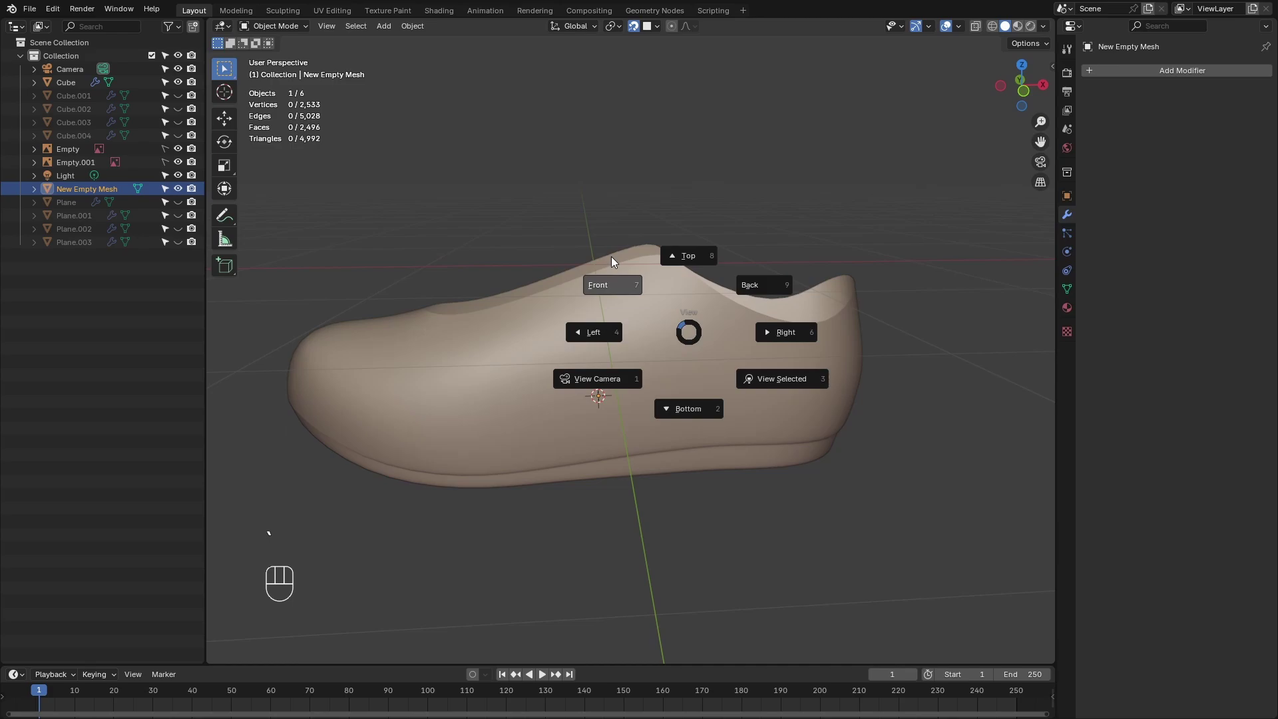
key("Tab")
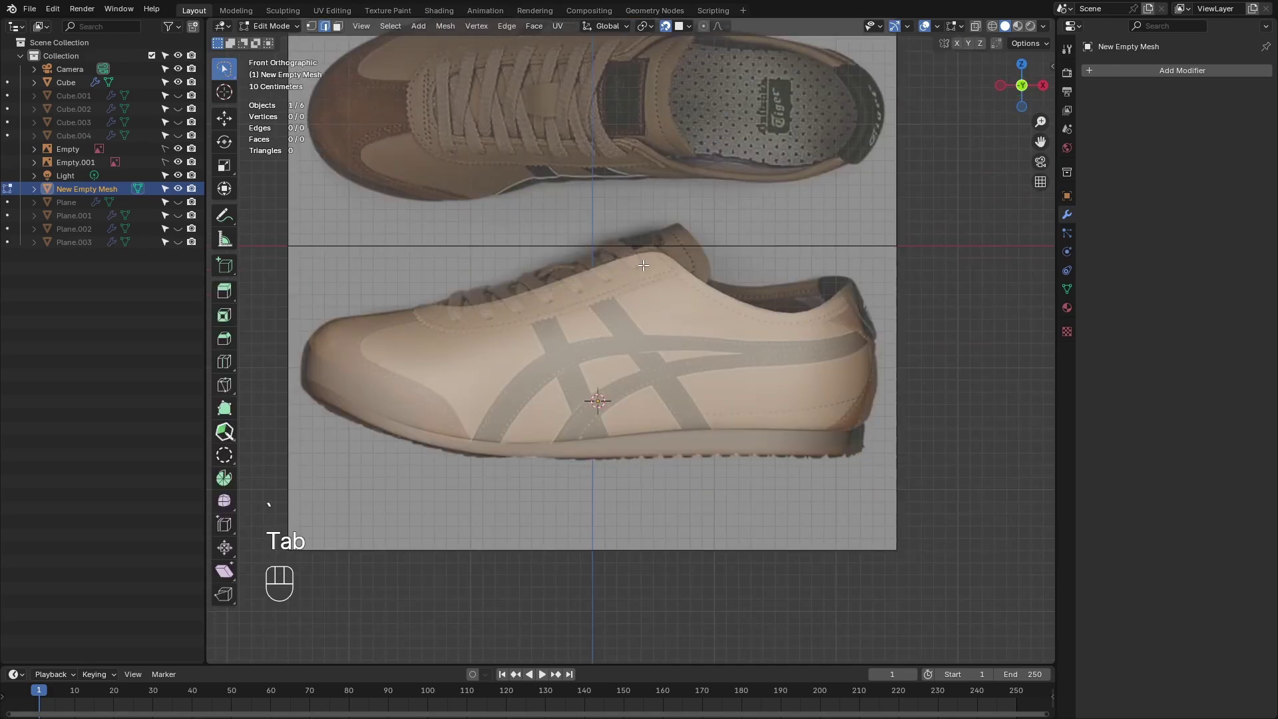
key("shift+a")
key("q")
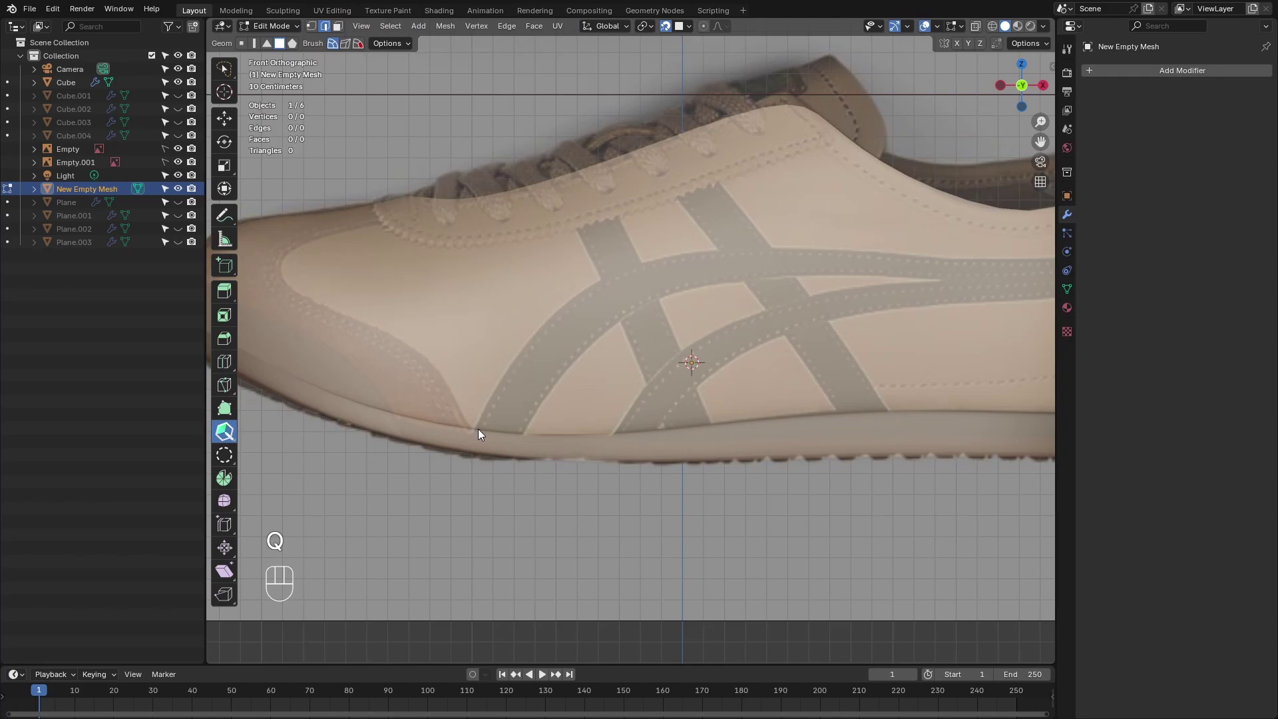
Sketch the first three quad segments up the grey reference stripe with PolyQuilt.
left_click_drag(478, 426, 503, 434)
left_click(529, 428)
left_click_drag(557, 383, 532, 369)
left_click(515, 361)
left_click_drag(539, 368, 626, 312)
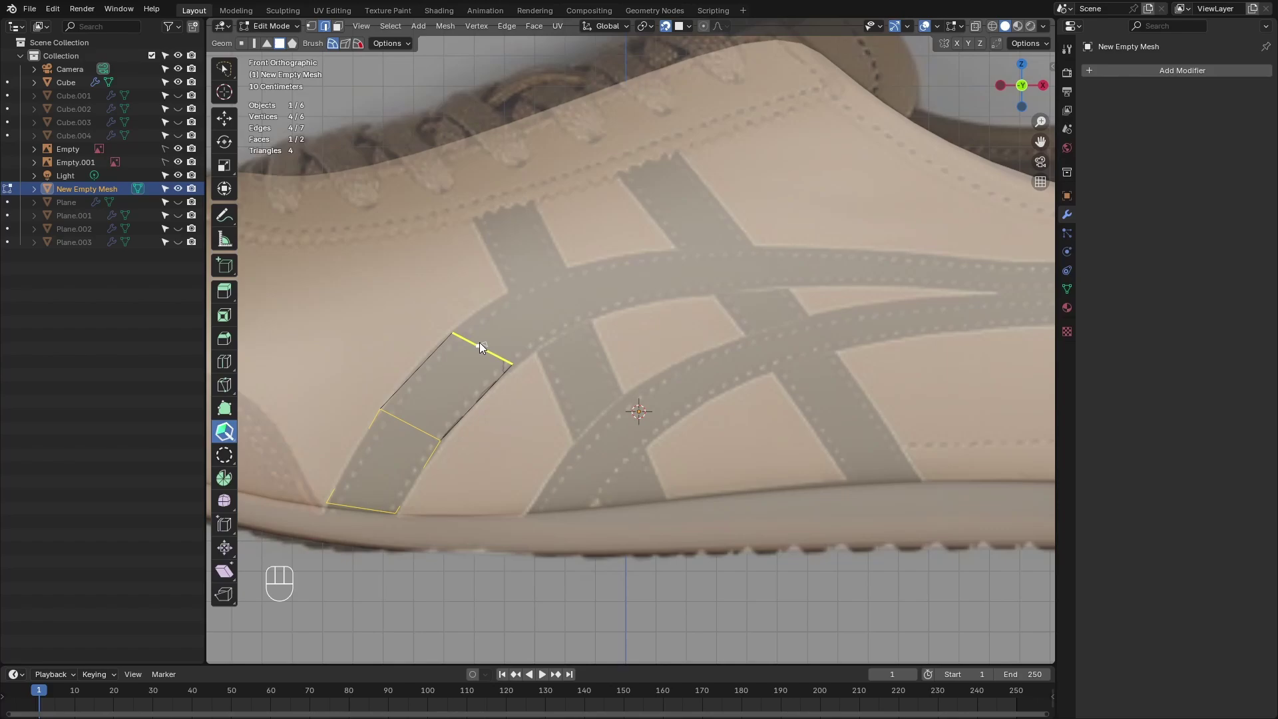
left_click(485, 343)
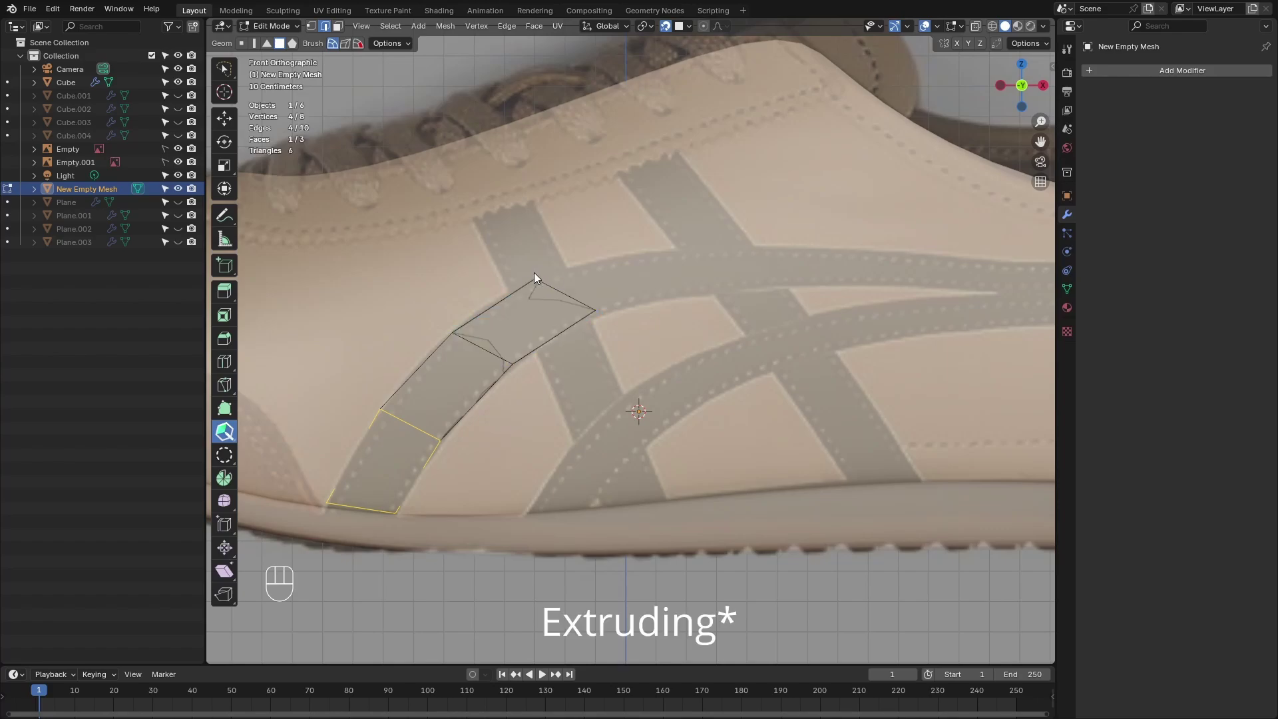
left_click_drag(597, 309, 766, 302)
Set PolyQuilt's Extrude mode to Flex in the N panel.
key("n")
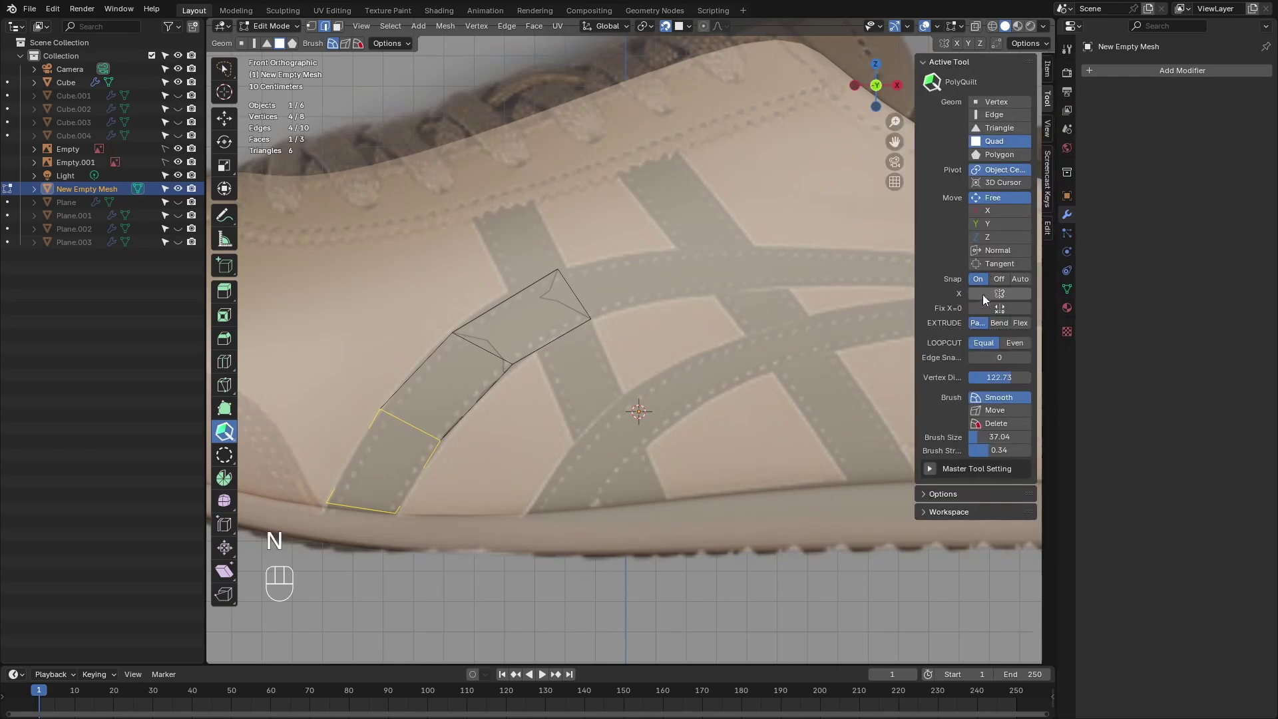
left_click(1025, 323)
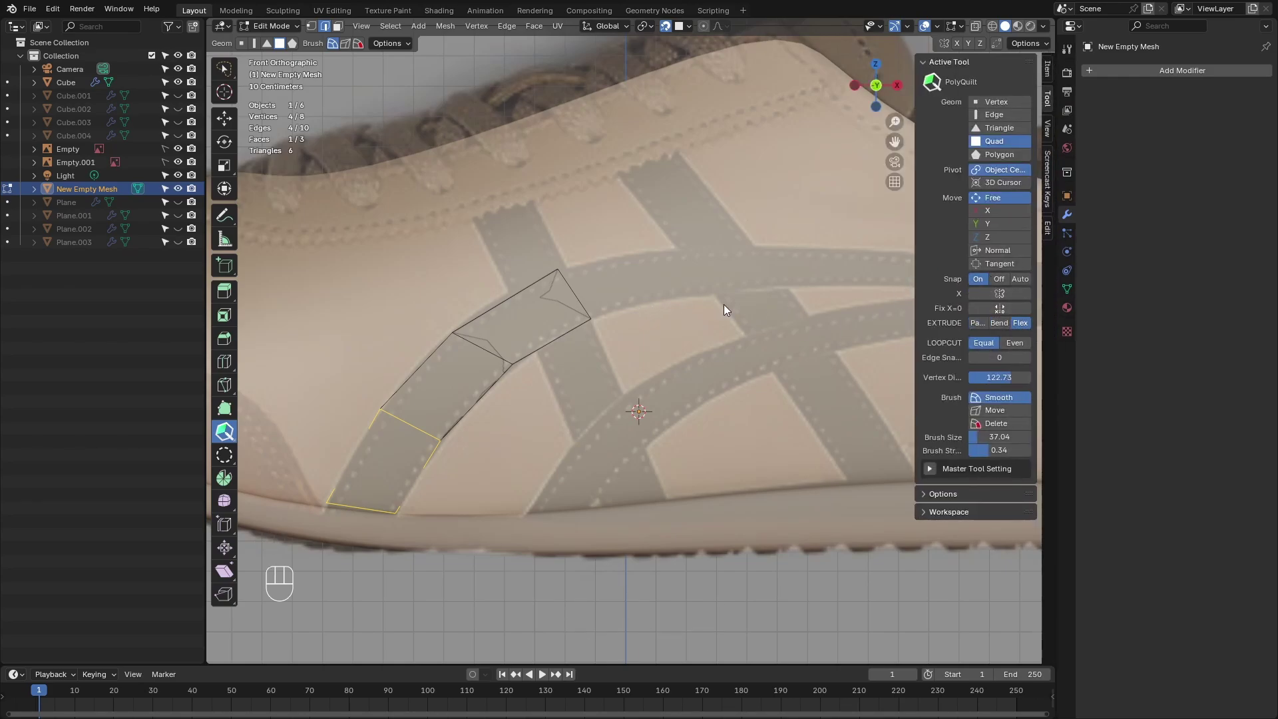
Extend the upper stripe with more quads back to the heel.
key("n")
left_click(579, 295)
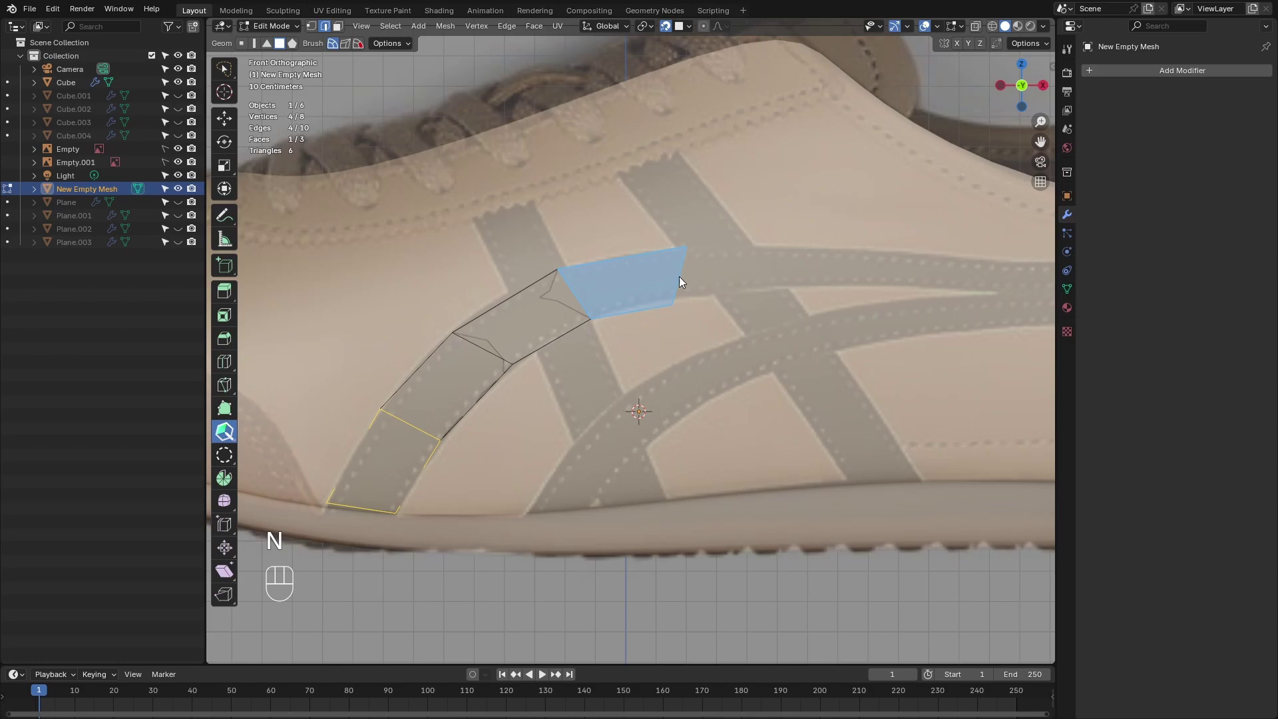
left_click(676, 305)
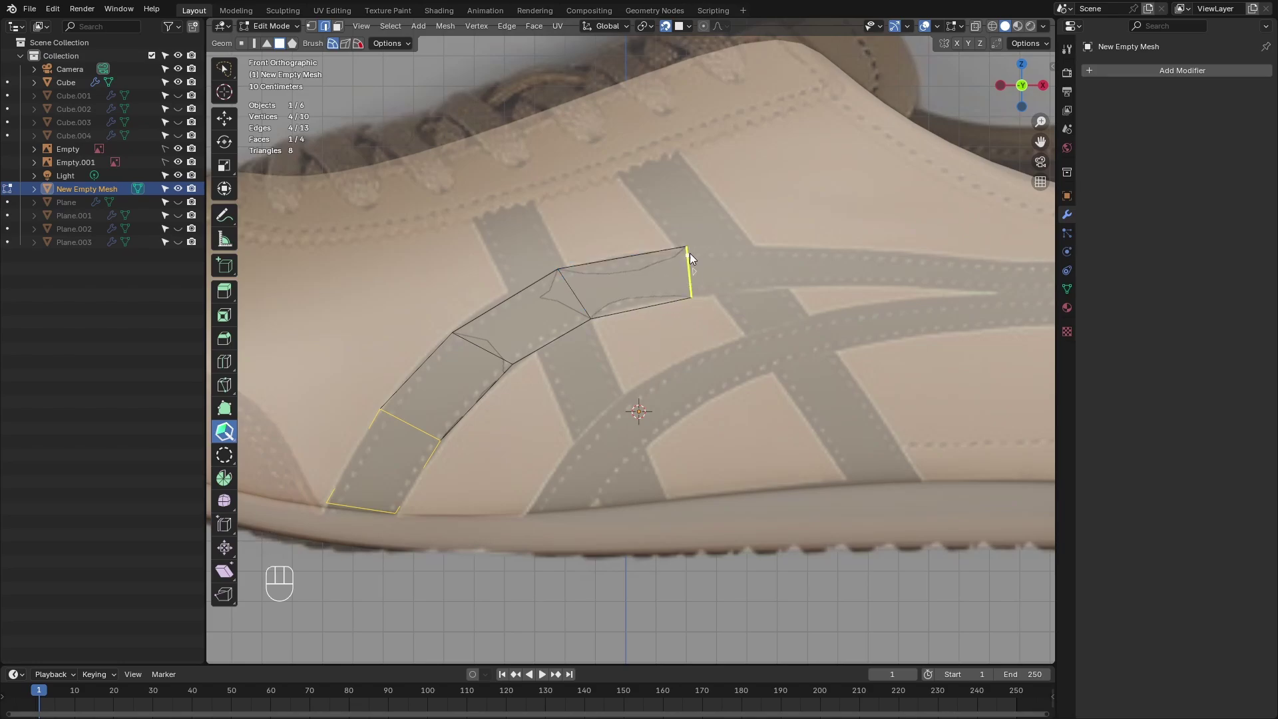
left_click_drag(696, 274, 751, 272)
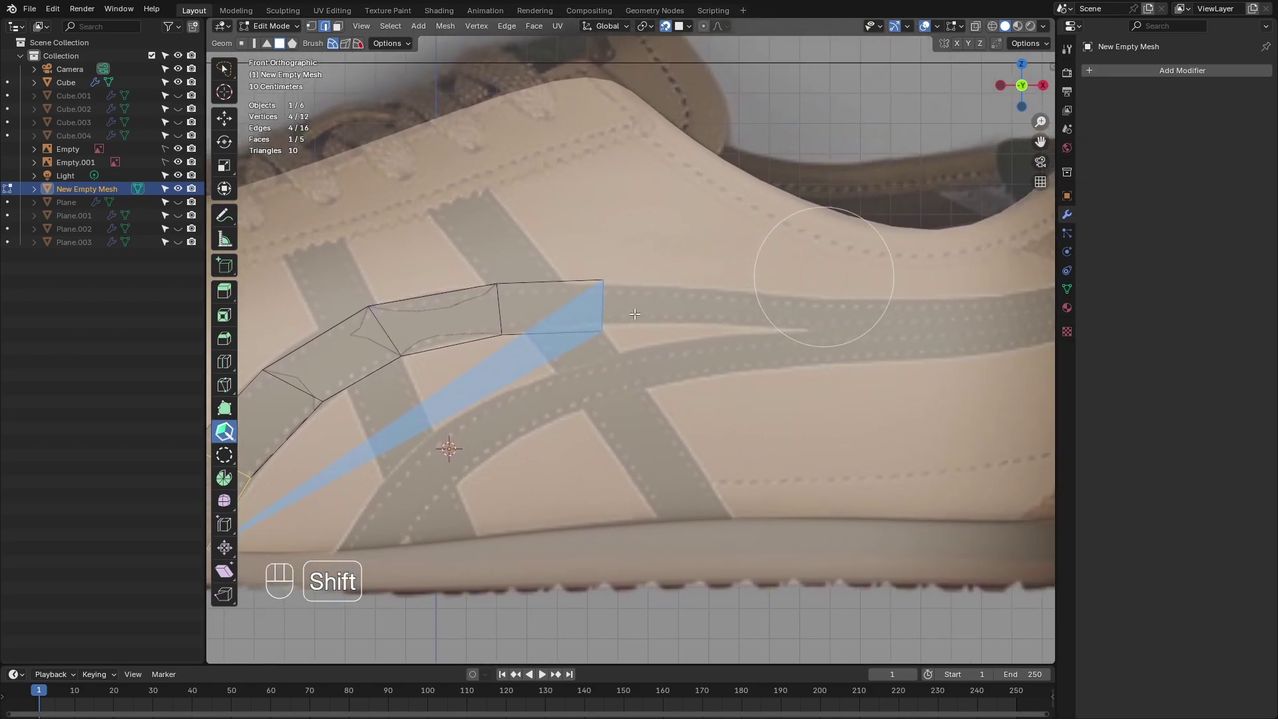
left_click(605, 331)
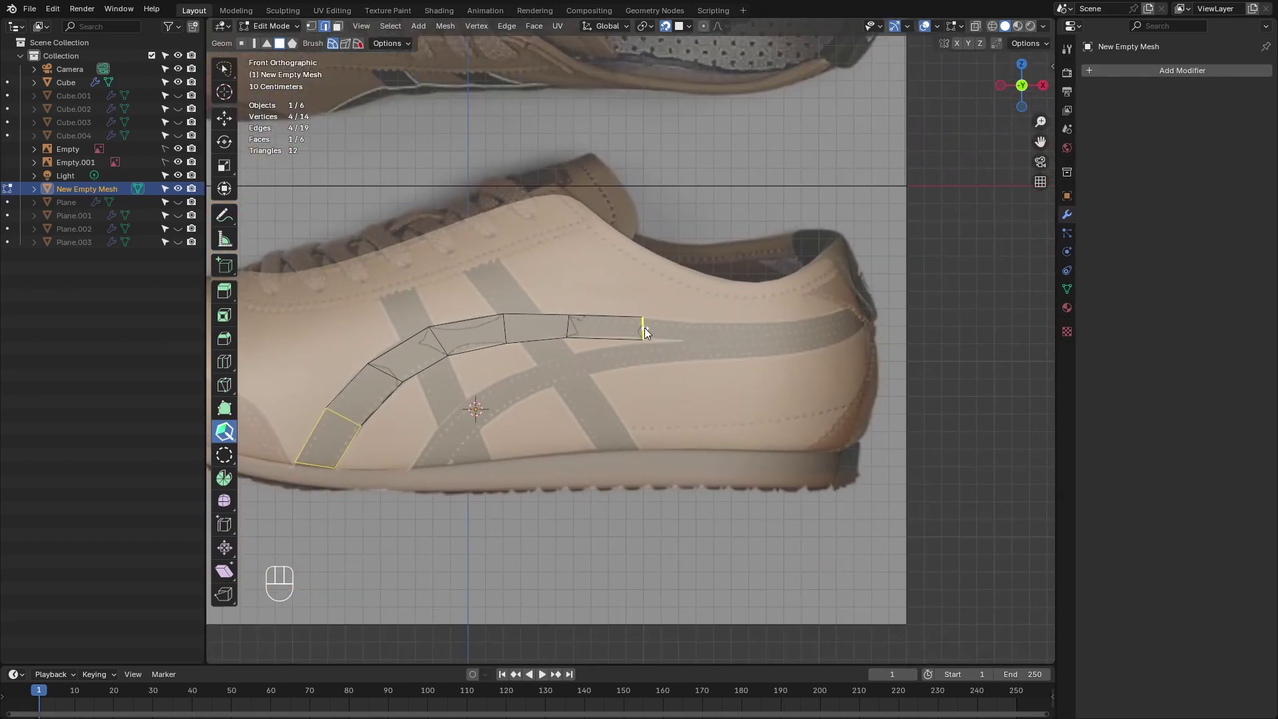
left_click_drag(703, 304, 683, 351)
left_click_drag(847, 357, 944, 318)
left_click_drag(827, 375, 840, 381)
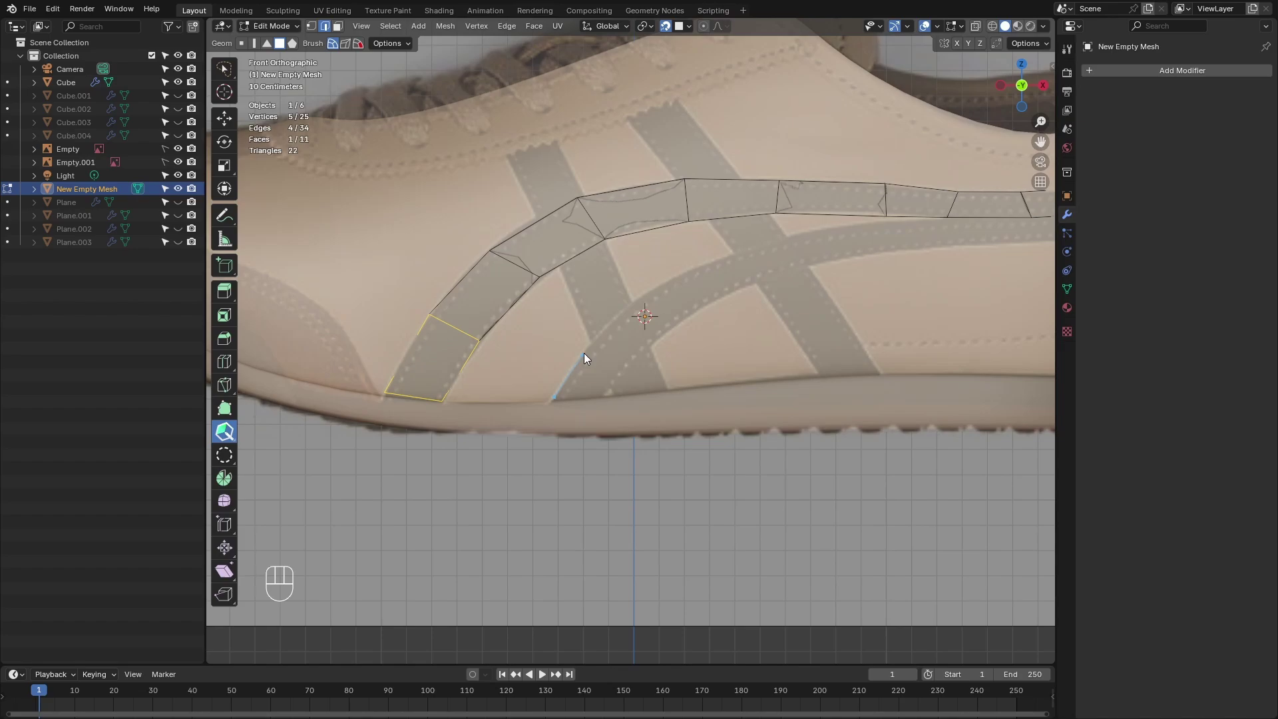
left_click_drag(593, 347, 742, 261)
left_click_drag(630, 317, 727, 319)
Draw the second stripe branch along the lower band toward the heel, undoing stray quads.
left_click(691, 349)
key("ctrl+z")
left_click(679, 365)
left_click(695, 315)
key("ctrl+z")
left_click_drag(679, 338, 810, 336)
left_click_drag(644, 401, 736, 376)
key("ctrl+z")
left_click_drag(648, 376, 787, 368)
key("ctrl+z")
left_click_drag(749, 371, 812, 373)
Smooth the two-armed band's quad layout with the PolyQuilt brush.
left_click(816, 364)
key("ctrl+z")
left_click_drag(823, 359, 896, 346)
left_click(896, 346)
left_click(903, 285)
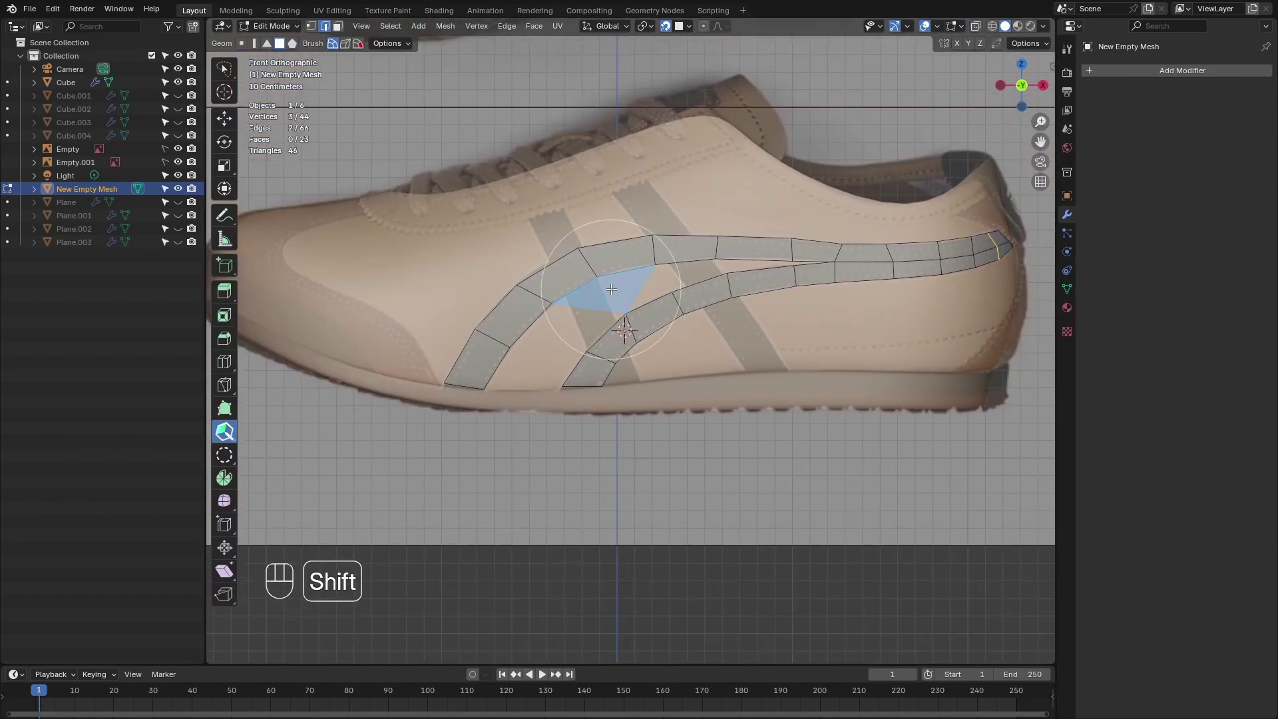
middle_click(626, 293)
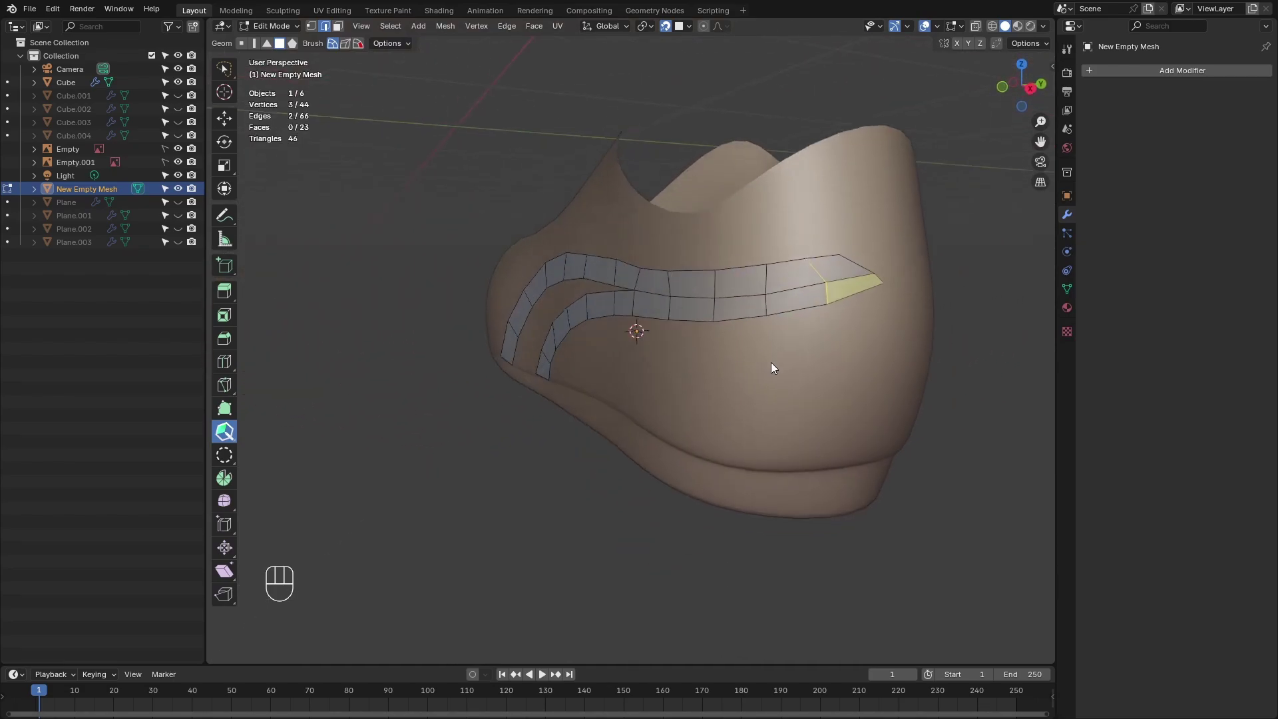
middle_click(788, 354)
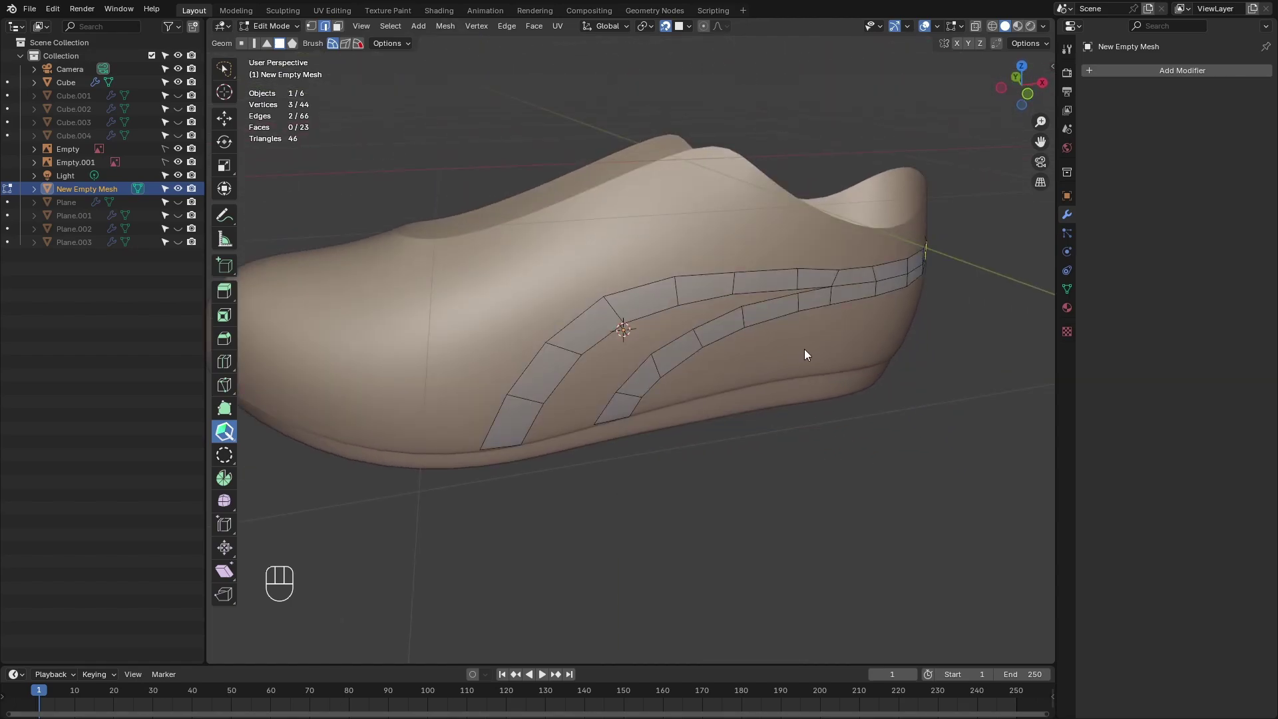
Solidify the stripe to 0.023 m thickness with Offset 1 and add level-3 Subdivision Surface.
key("Tab")
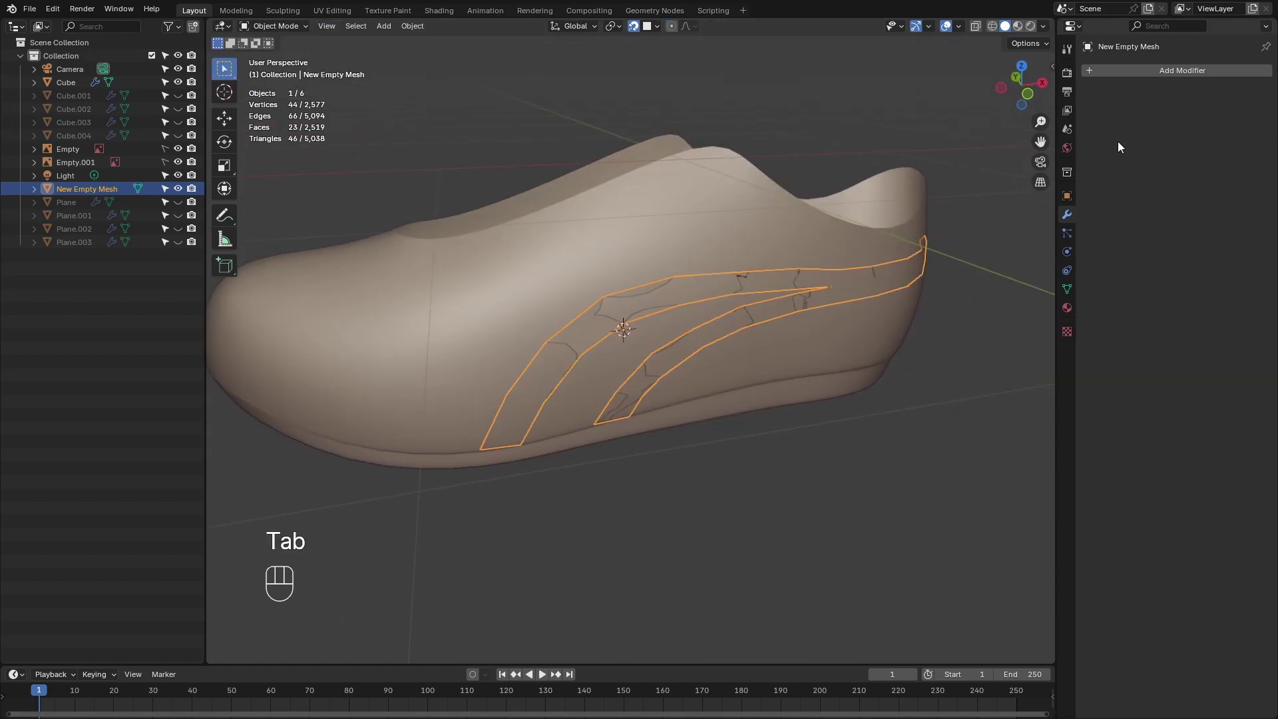
key("q")
left_click_drag(1147, 88, 1069, 95)
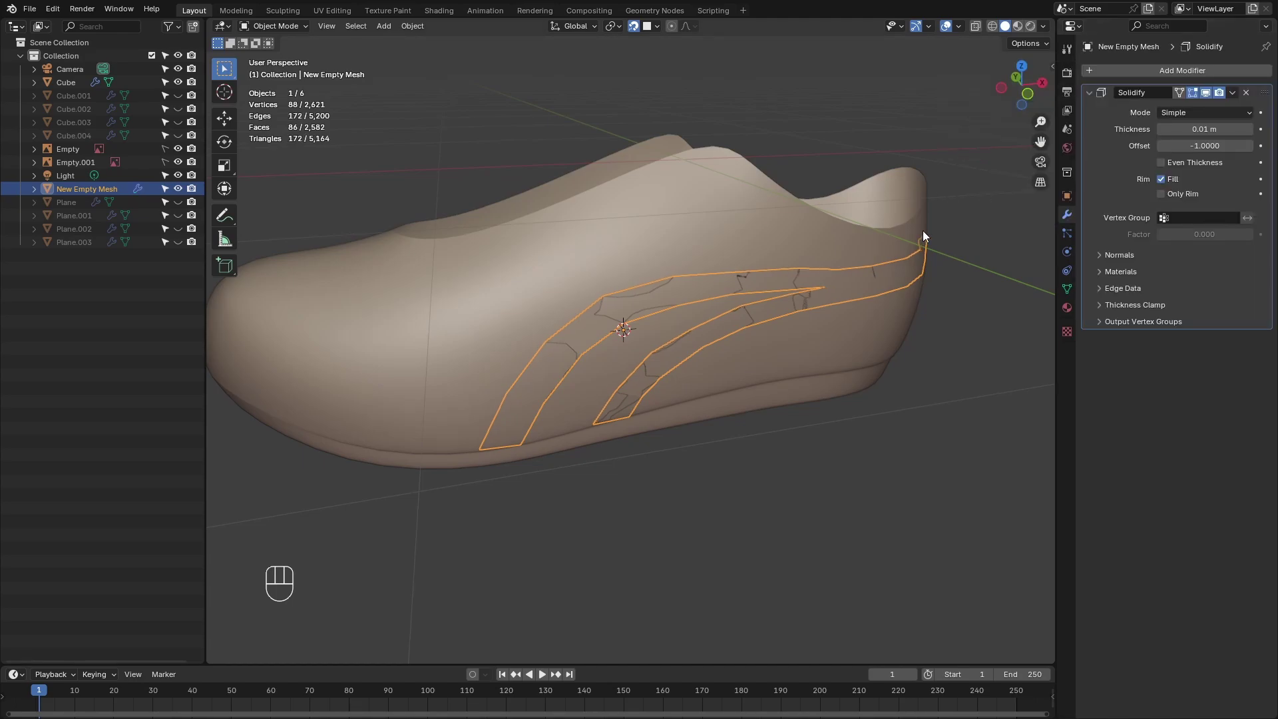
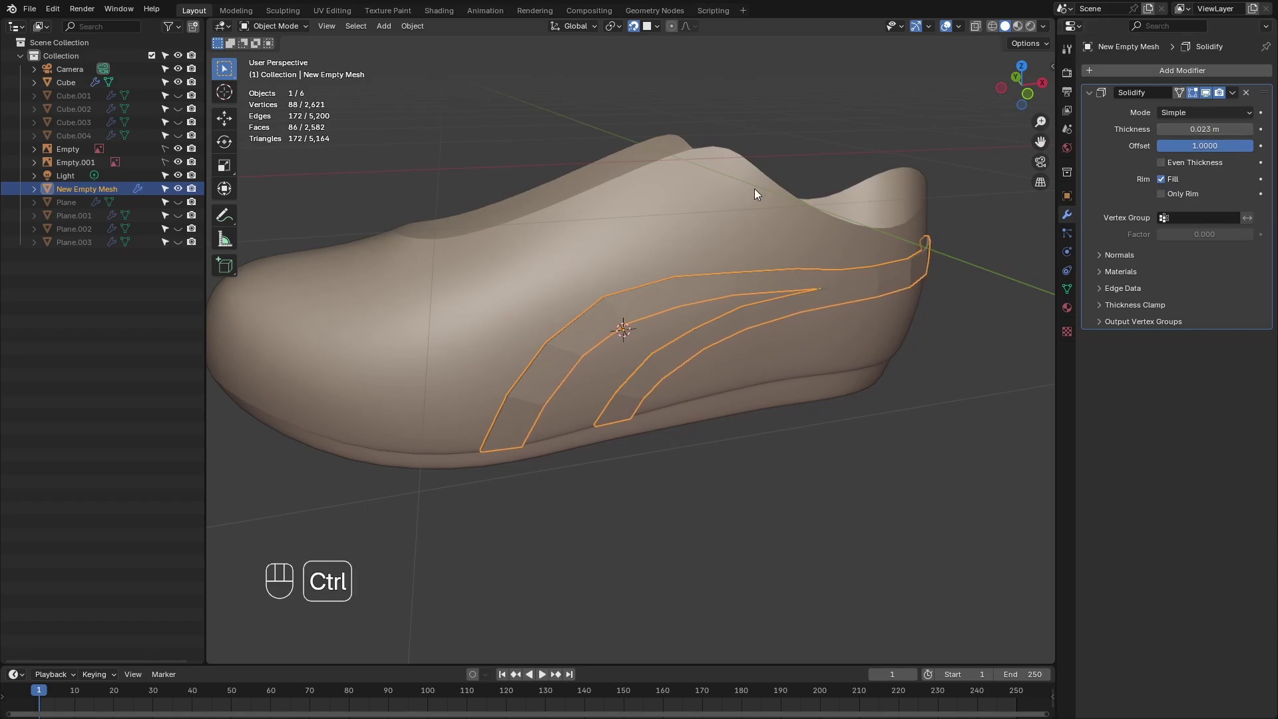
key("ctrl+3")
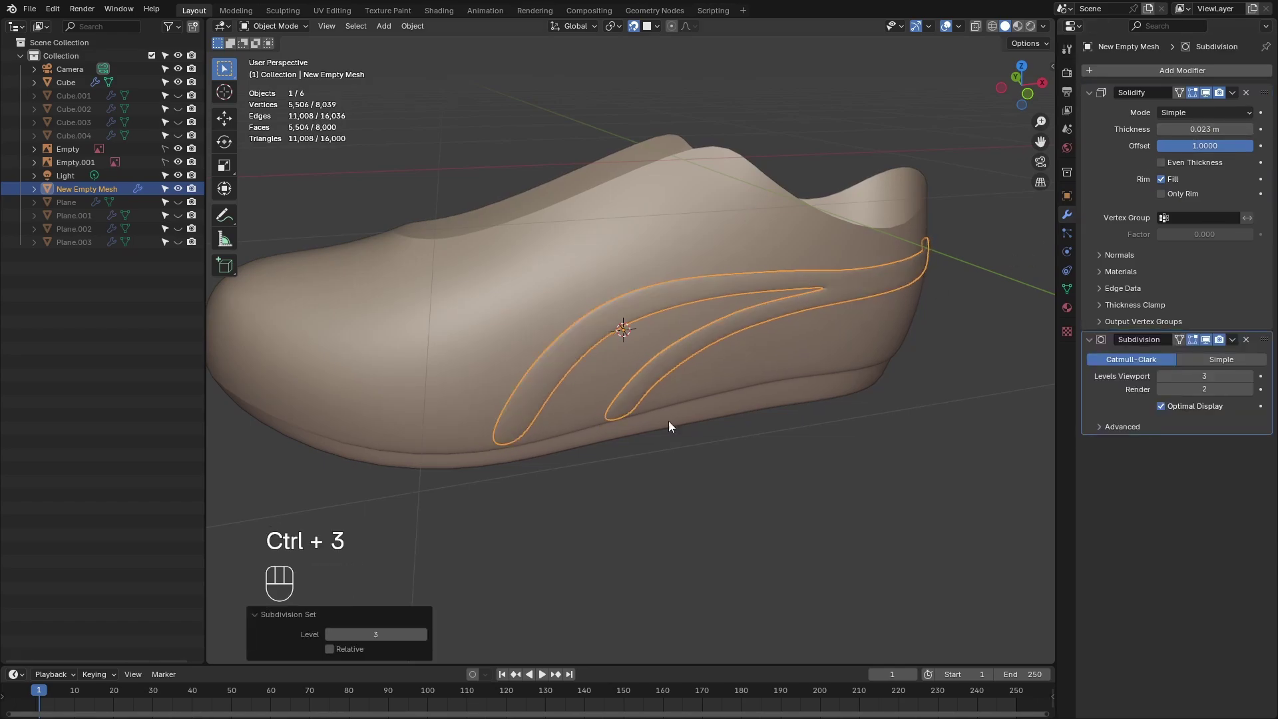
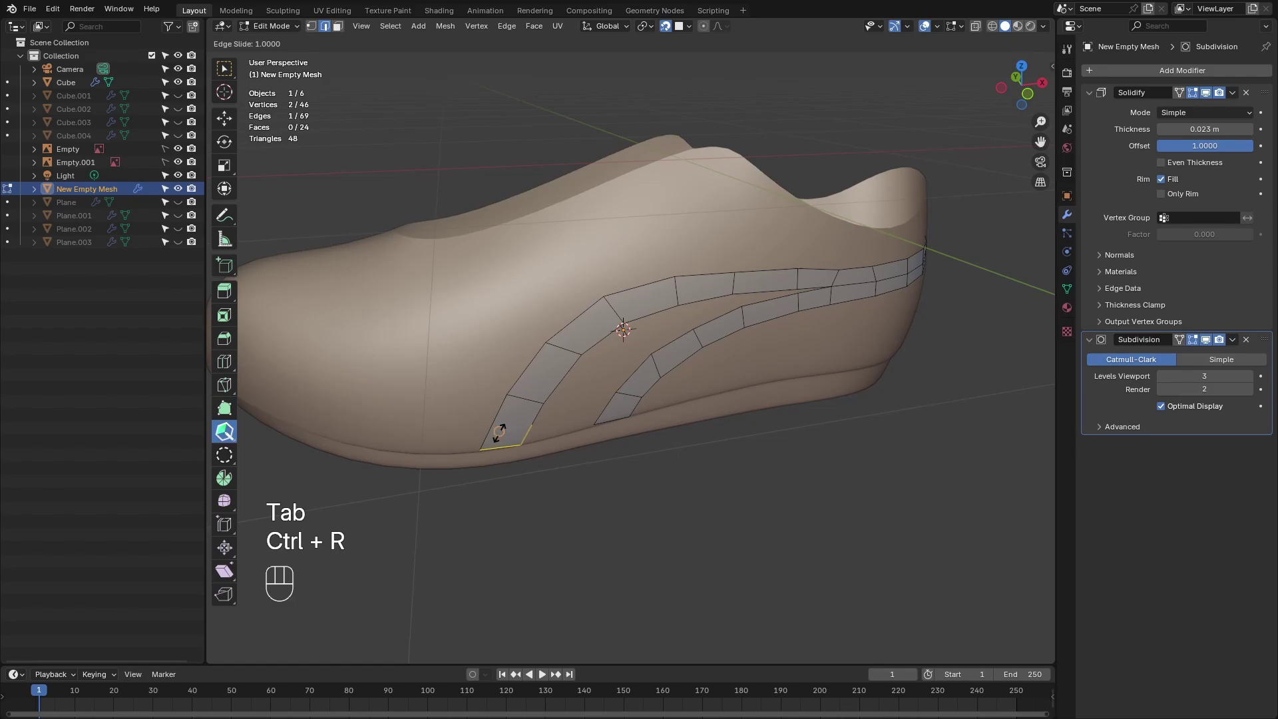
Cancel an accidental edge slide and return to editing the stripe mesh.
left_click(510, 436)
key("shift+q")
key("ctrl+z")
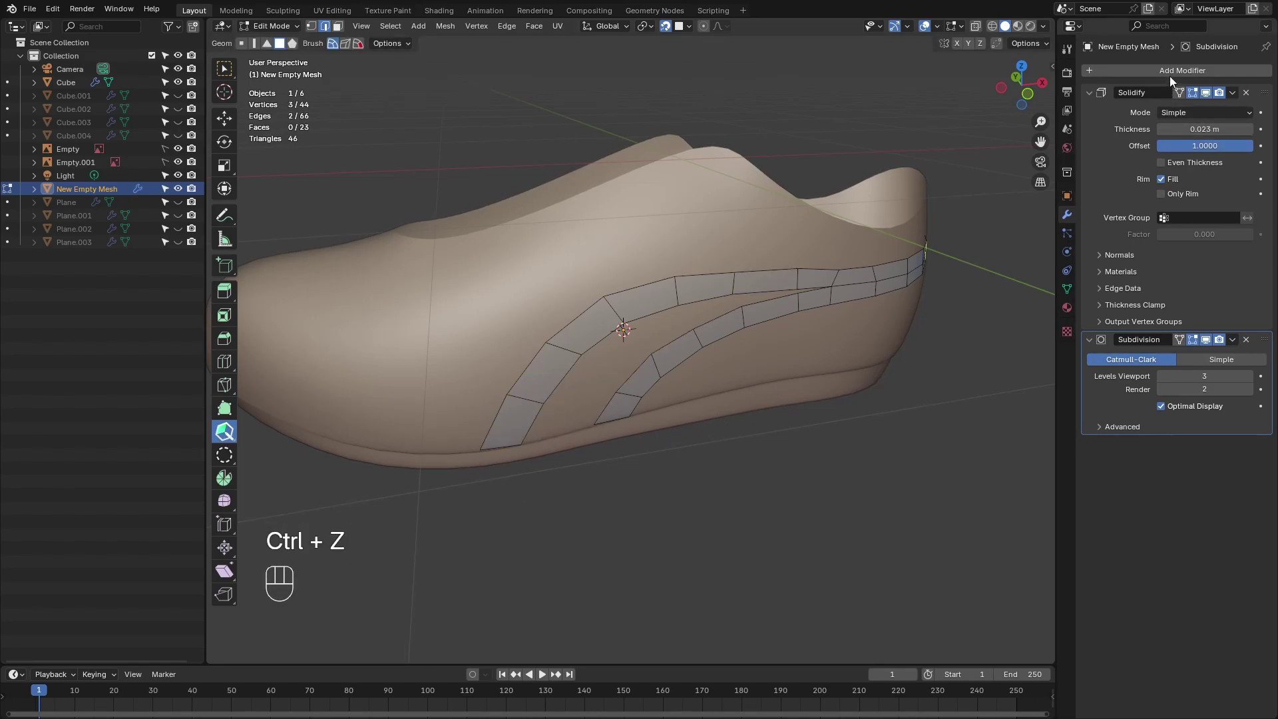
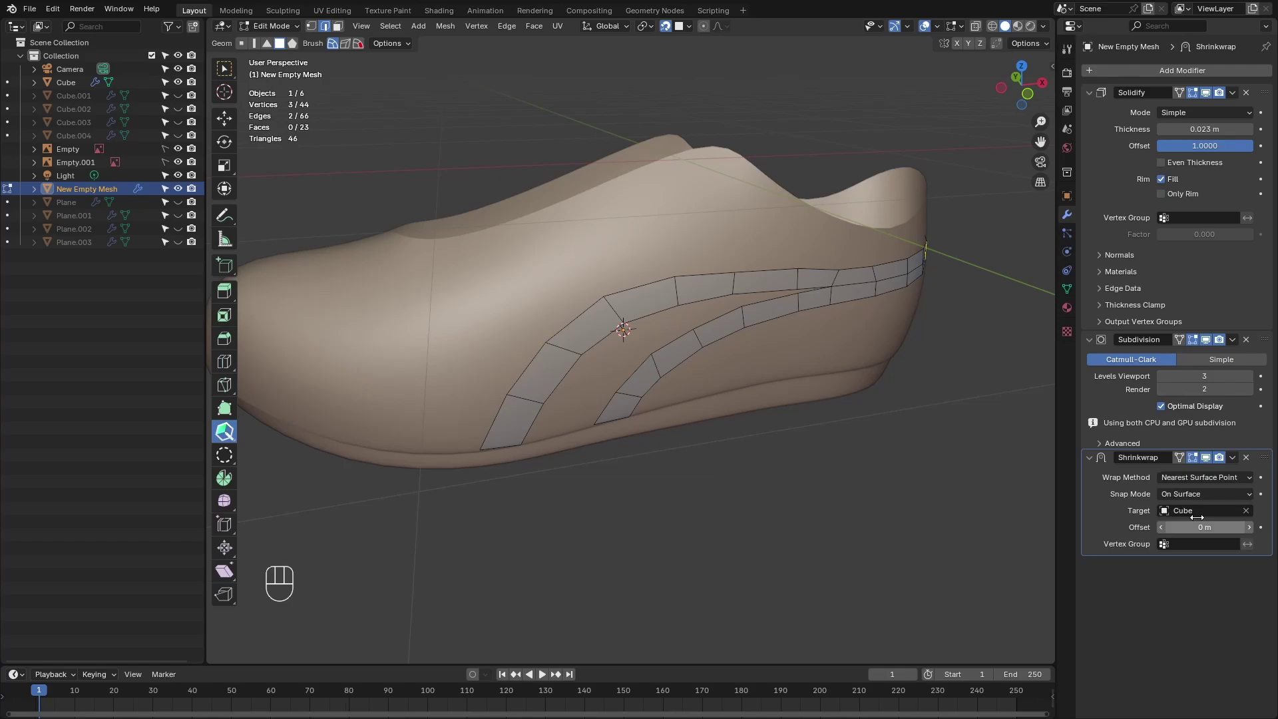
Add a Shrinkwrap modifier targeting Cube and move it above Solidify in the stack.
left_click_drag(1266, 341, 1262, 81)
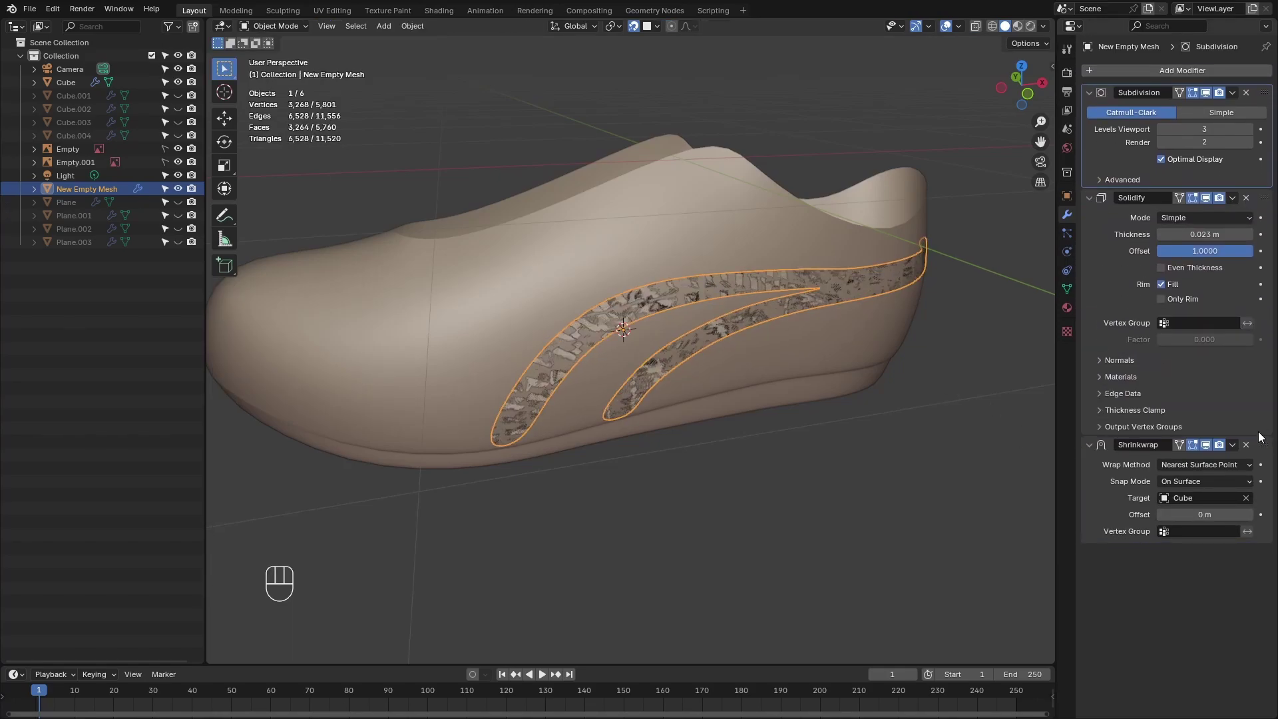
left_click_drag(1275, 446, 1253, 185)
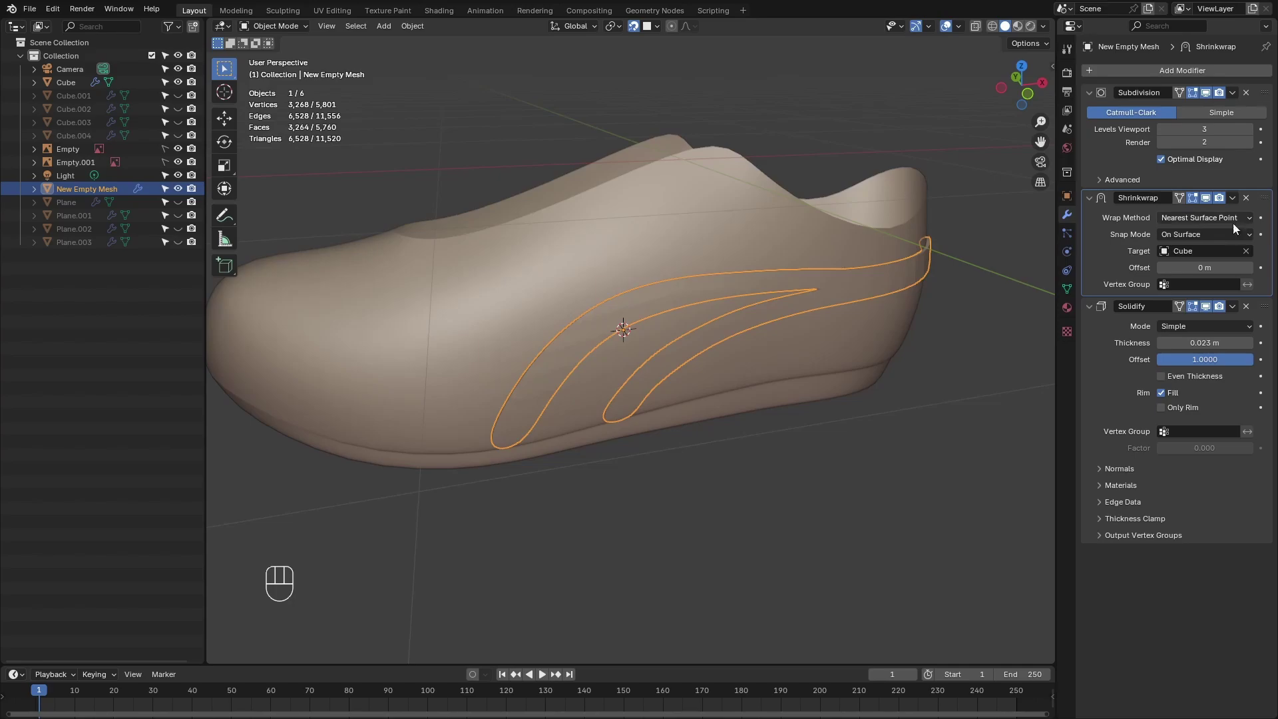
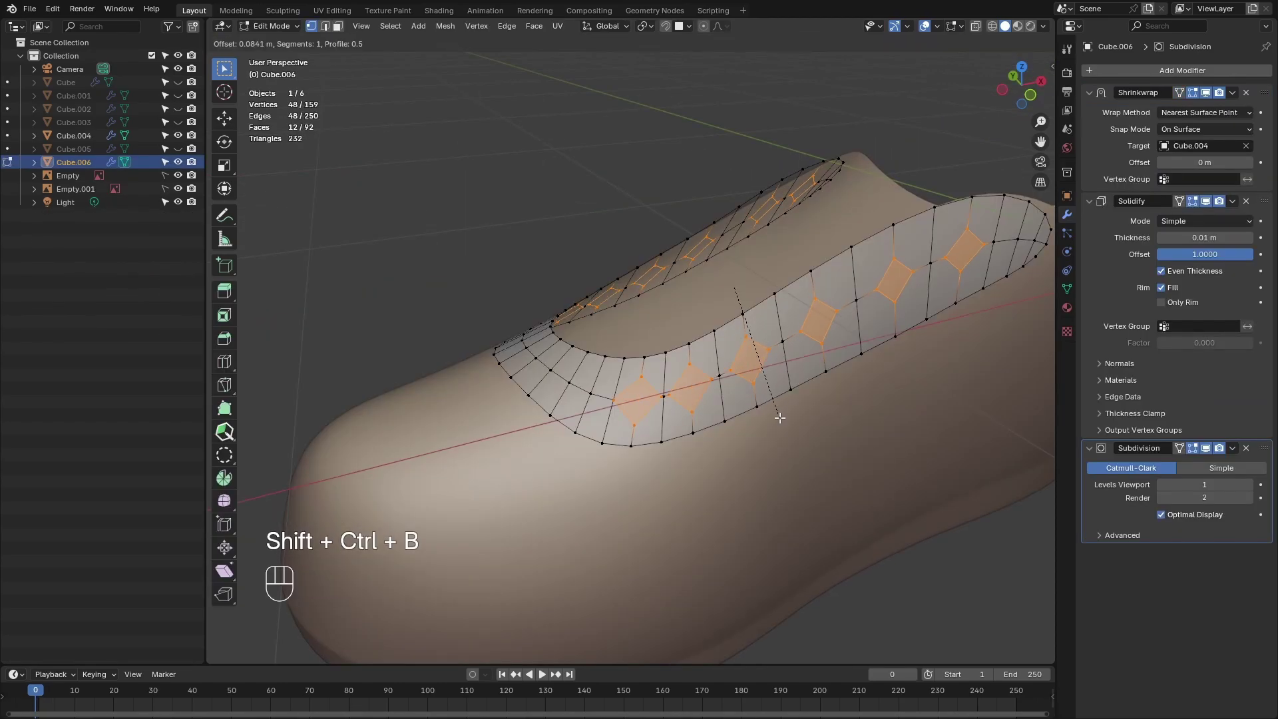
Inset the collar faces and round them with LoopTools Circle into eyelet rings.
left_click(741, 333)
left_click_drag(675, 364, 701, 313)
right_click(730, 330)
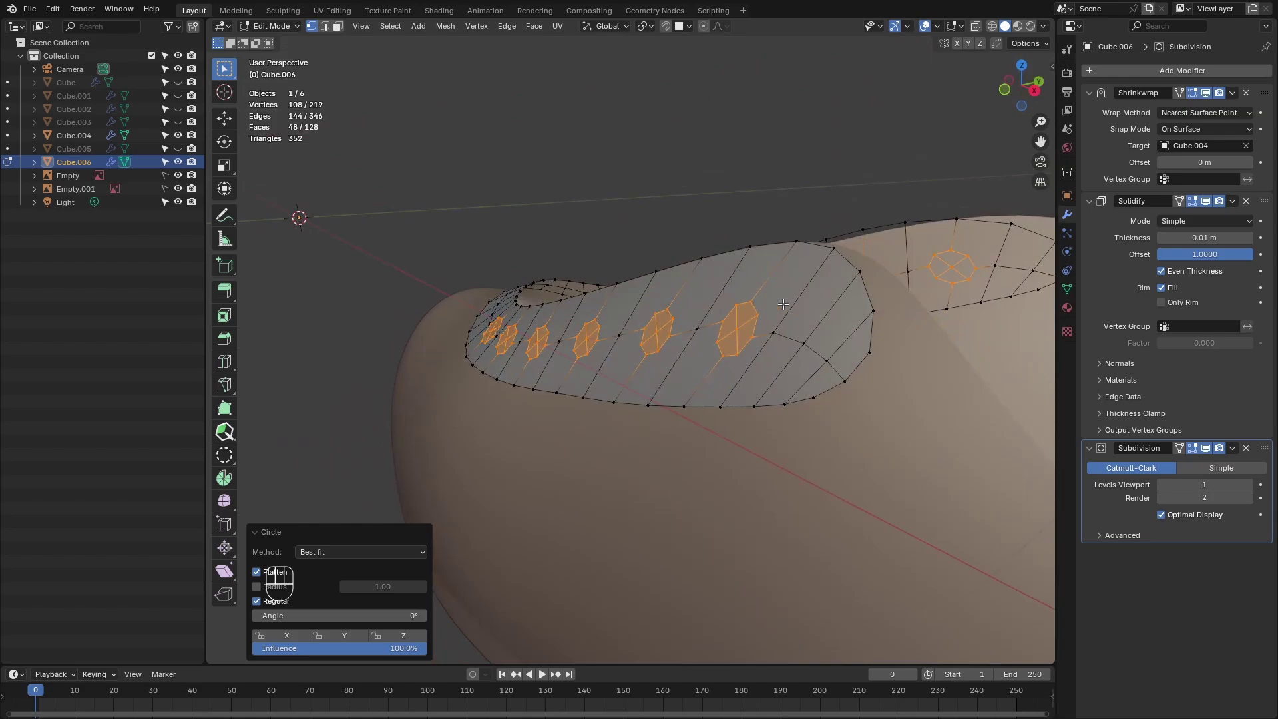